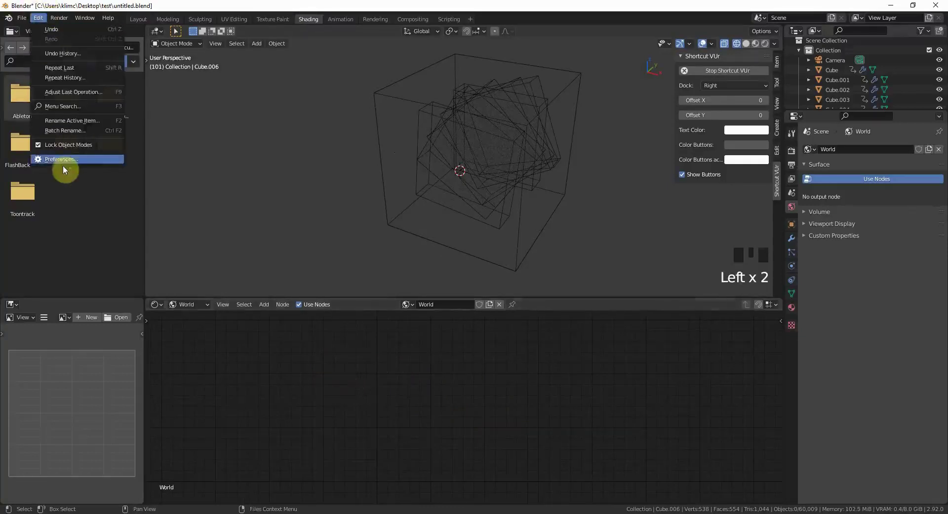
Chain a Musgrave texture's Height into a Wave texture and feed its output through a ColorRamp
left_click_drag(70, 166, 301, 78)
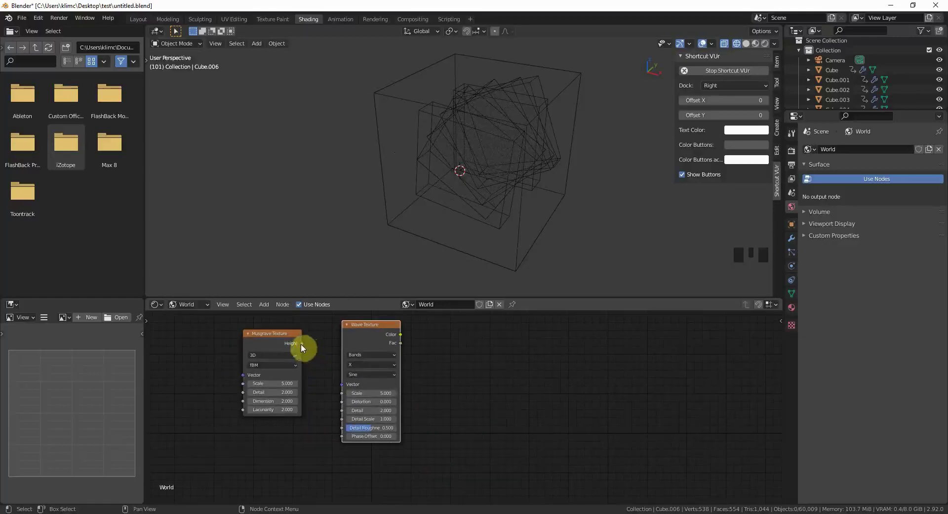
left_click(340, 385)
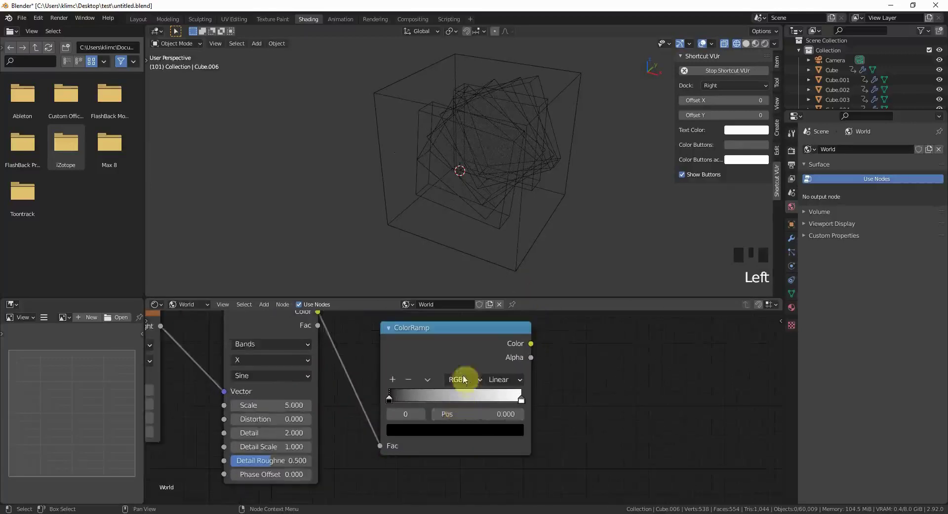
Preview the world in Rendered shading and slide the ramp's black stop to about 0.373
left_click(460, 343)
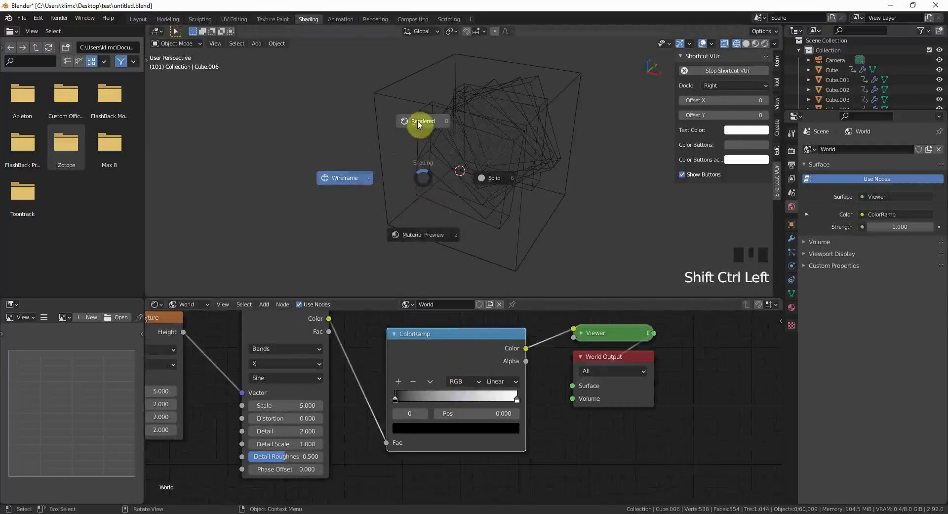
key("z")
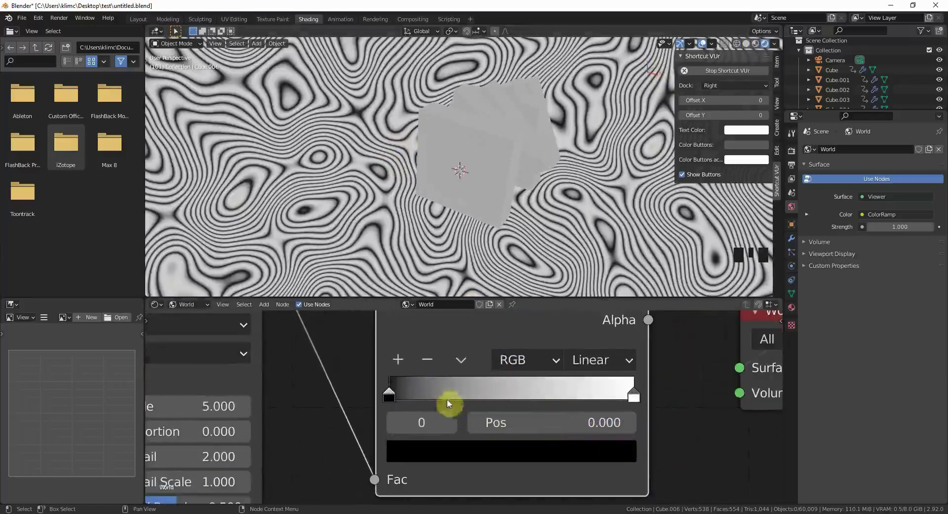
left_click_drag(523, 404, 494, 378)
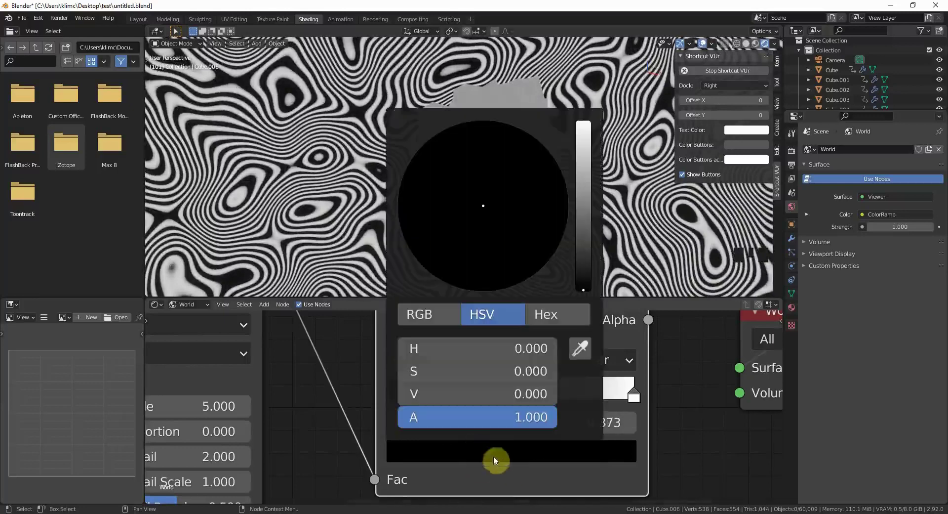
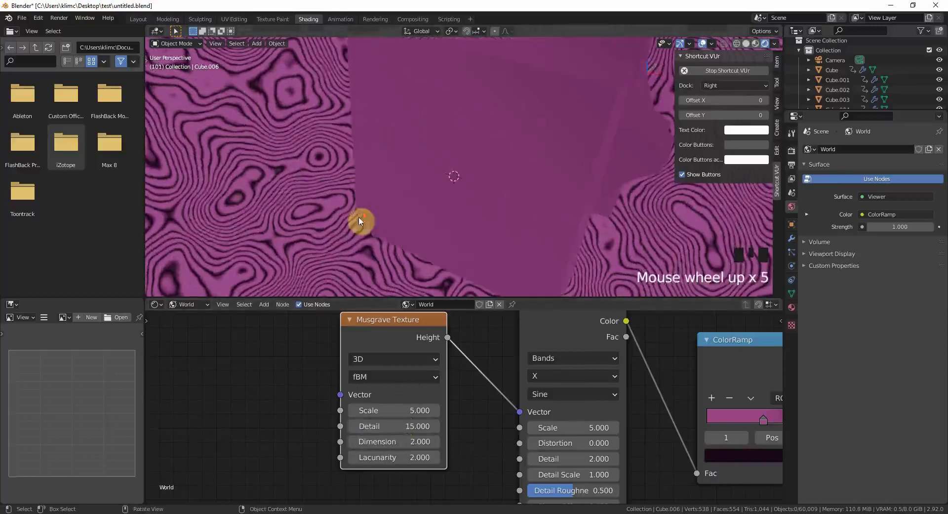
Give the Musgrave texture Detail 15 and Dimension 1.3 and the Wave texture Scale 0.4
scroll("down", 3)
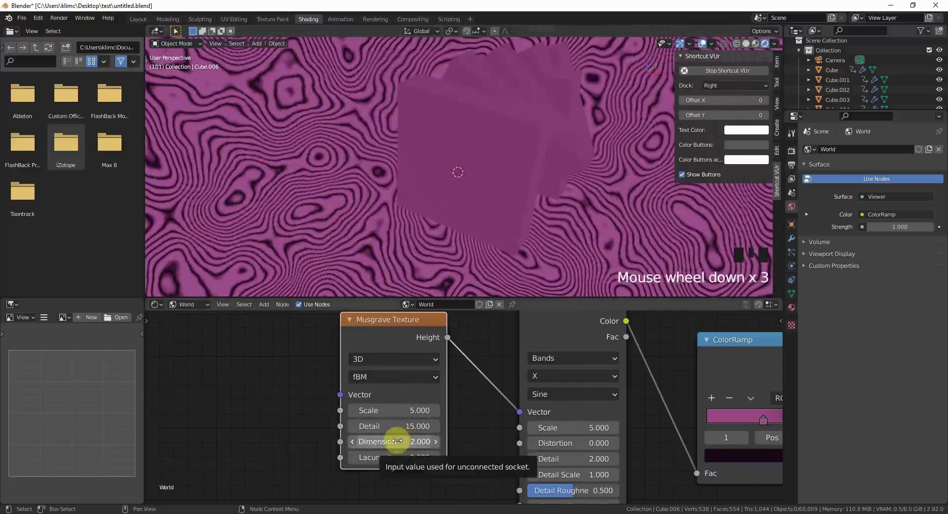
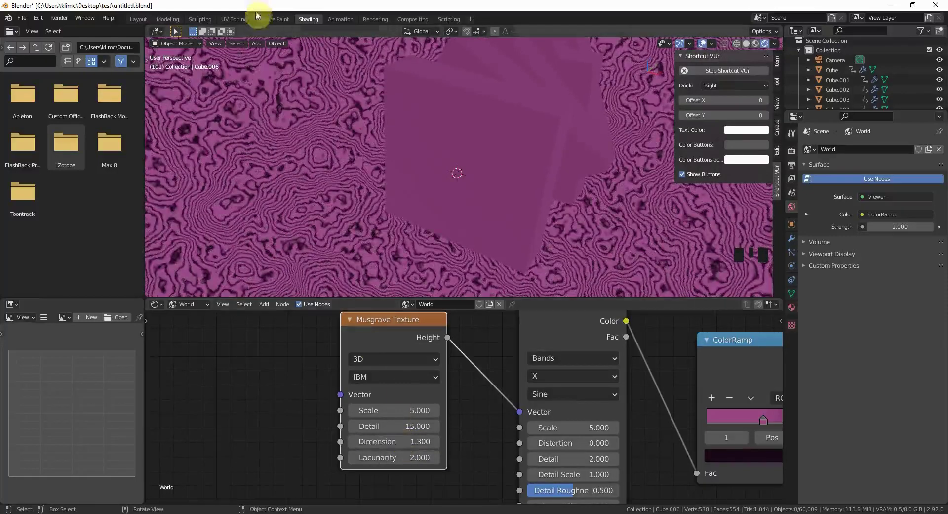
scroll("down", 3)
scroll("up", 3)
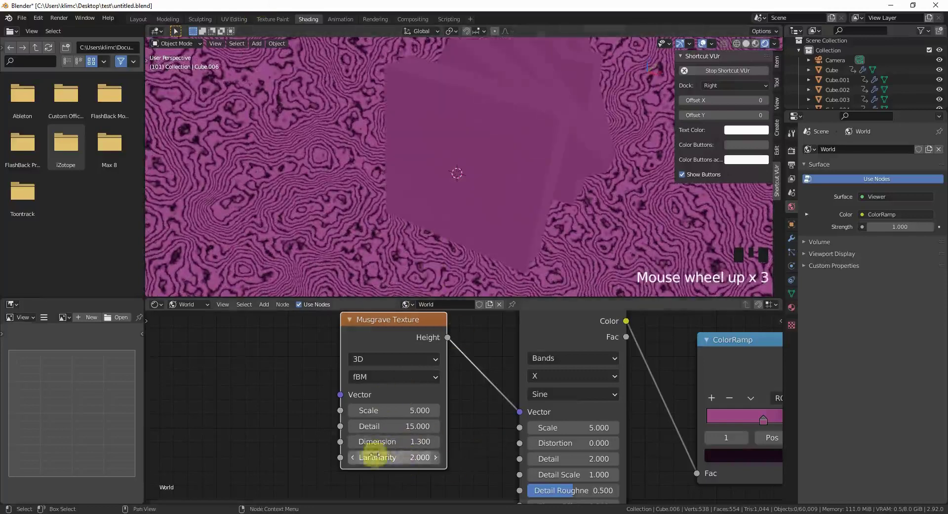
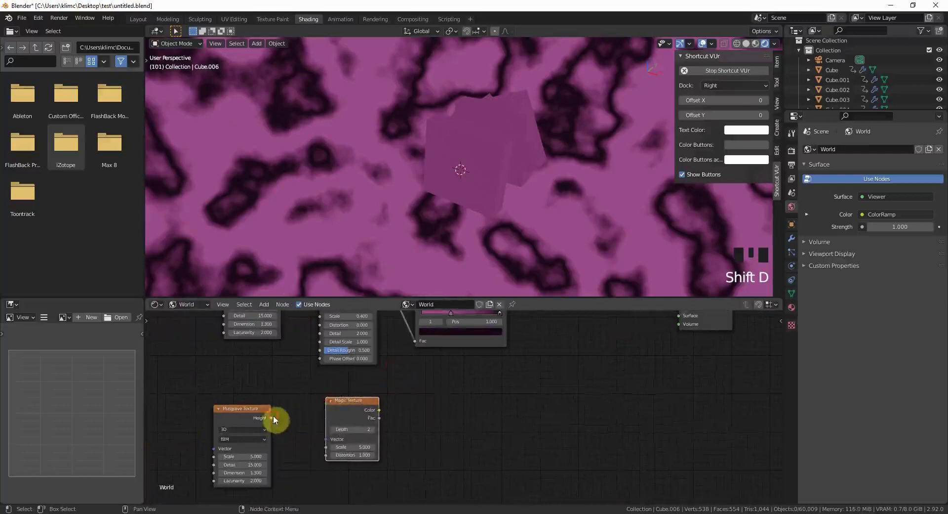
Link the duplicated Musgrave into a Magic texture feeding a duplicated ColorRamp
left_click(462, 406)
scroll("down", 3)
middle_click(449, 412)
left_click(442, 328)
key("shift+d")
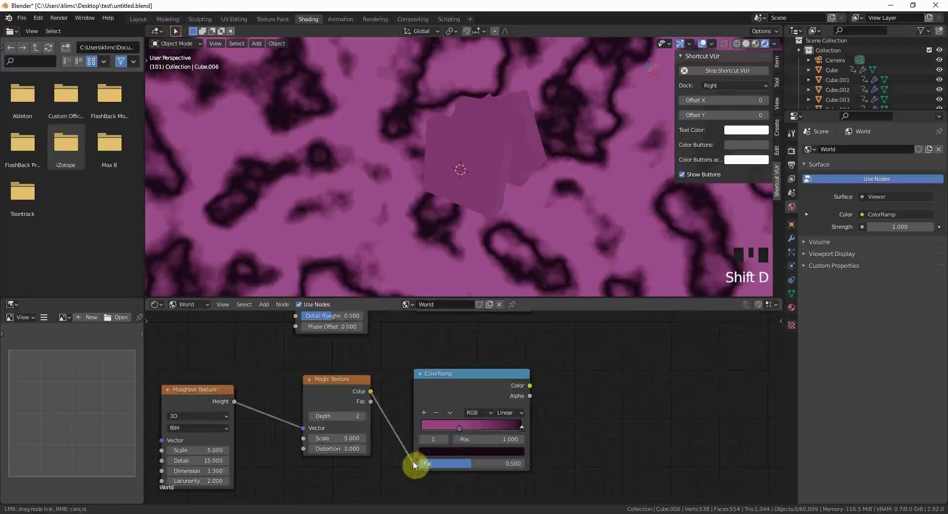
left_click(416, 466)
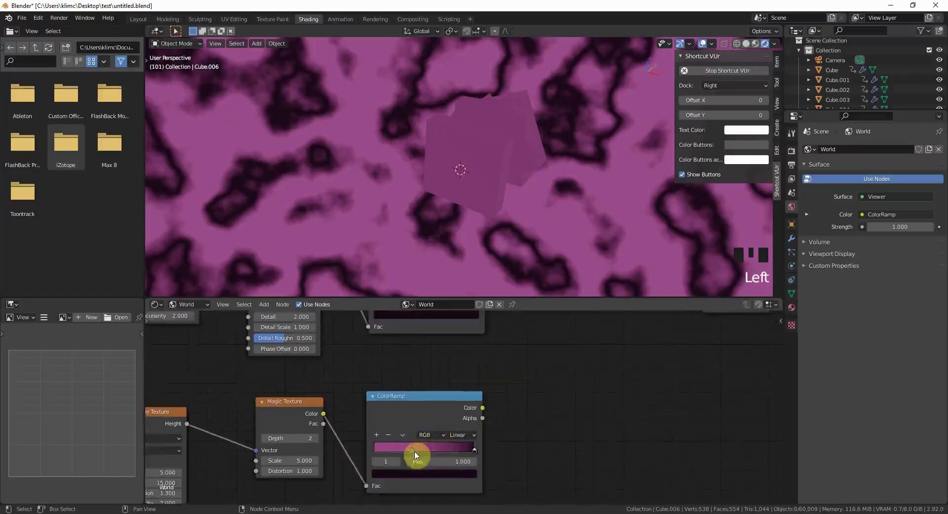
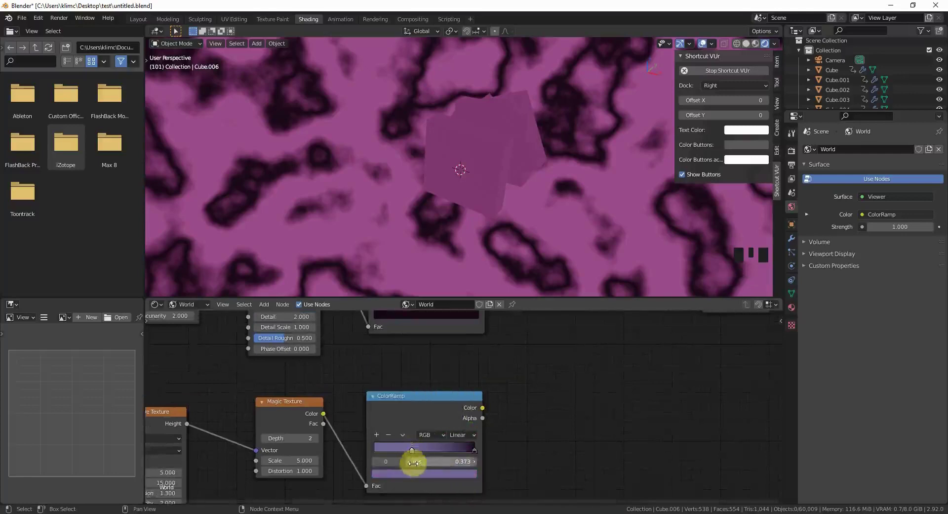
Move the purple ramp's dark stop to about 0.418 and route its colour to the viewer
left_click_drag(416, 455, 427, 404)
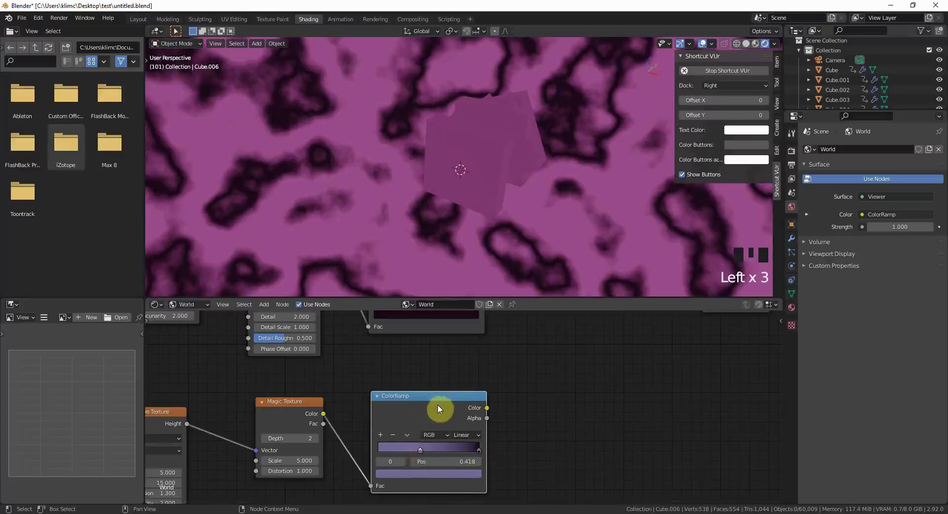
left_click(437, 402)
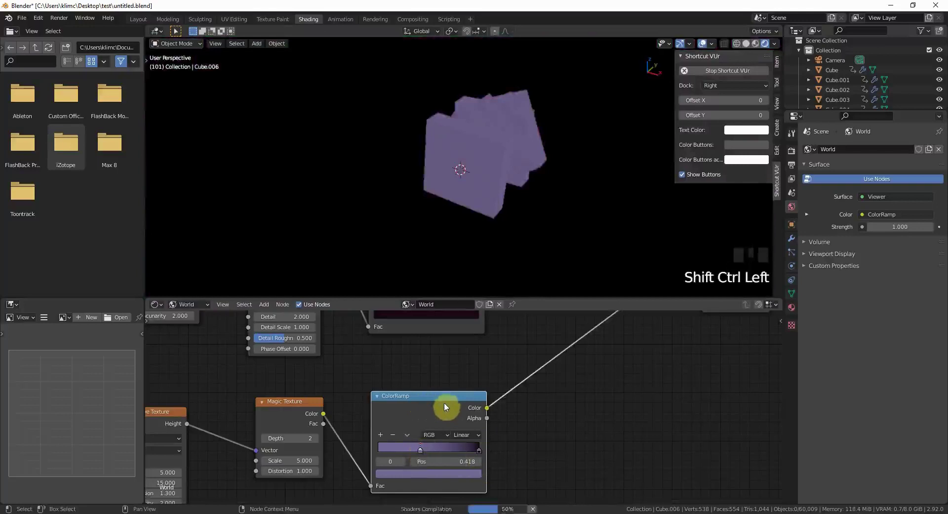
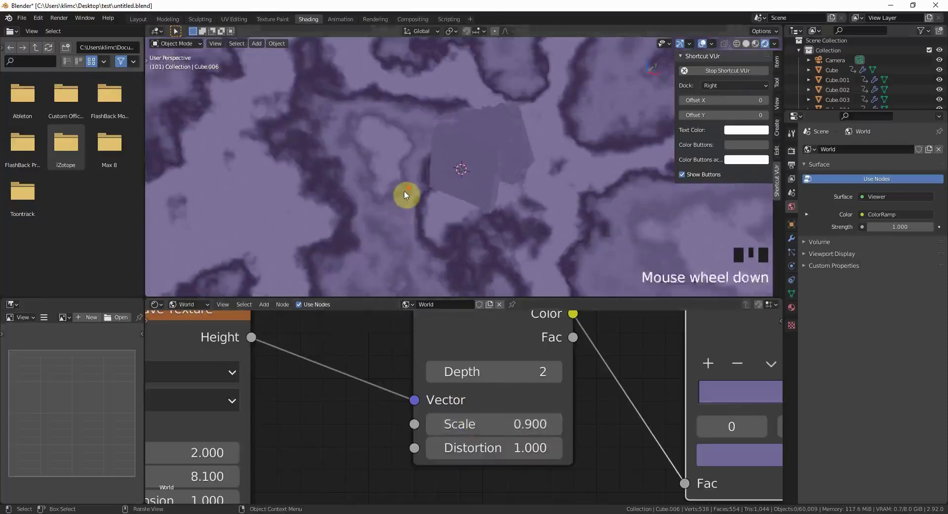
Set the Magic texture Scale to 0.9 and tweak the second Musgrave's Detail and Dimension
scroll("up", 3)
scroll("down", 3)
left_click_drag(473, 234, 600, 385)
scroll("down", 3)
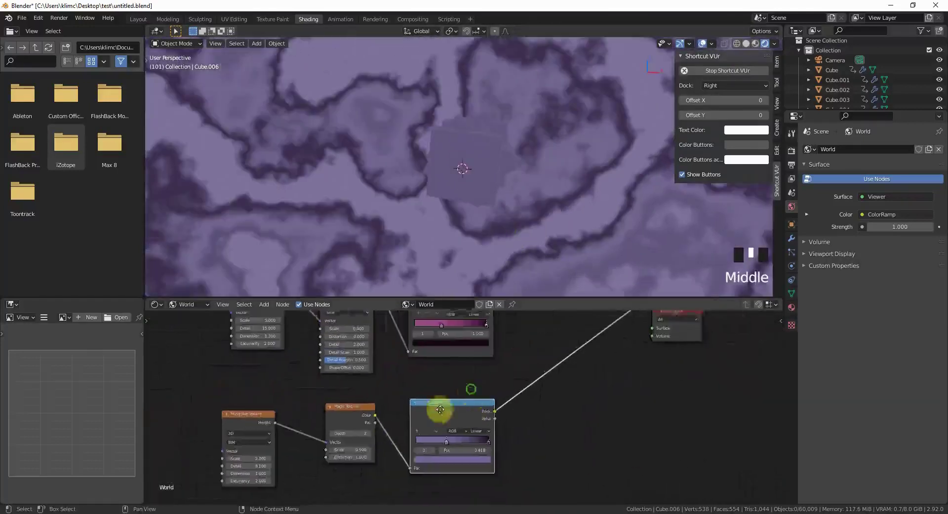
Blend both ColorRamp colours through a MixRGB node and send the mixed result to the viewer
left_click_drag(411, 461, 384, 474)
right_click(384, 474)
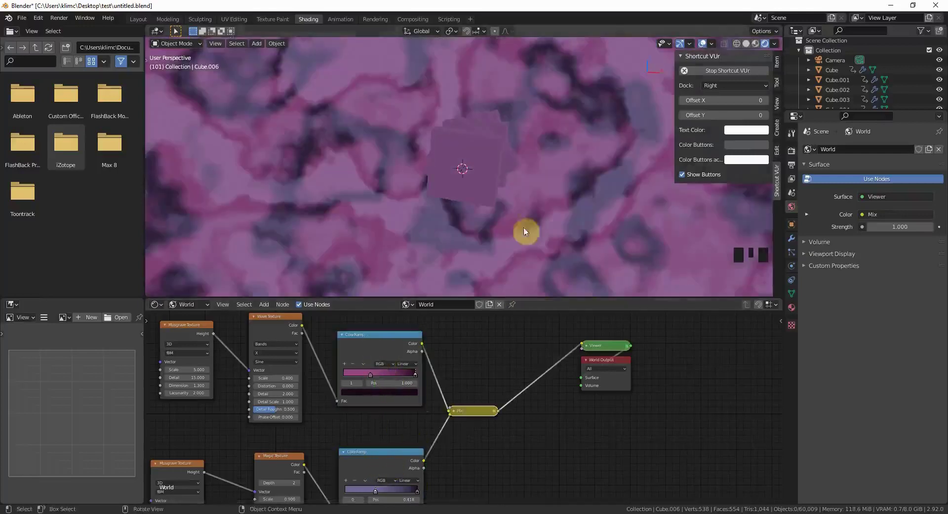
scroll("down", 3)
scroll("up", 3)
left_click_drag(457, 414, 541, 375)
scroll("down", 3)
Insert a Mix Shader on the link between the colour Mix and the World Output
left_click_drag(574, 393, 550, 441)
left_click(550, 441)
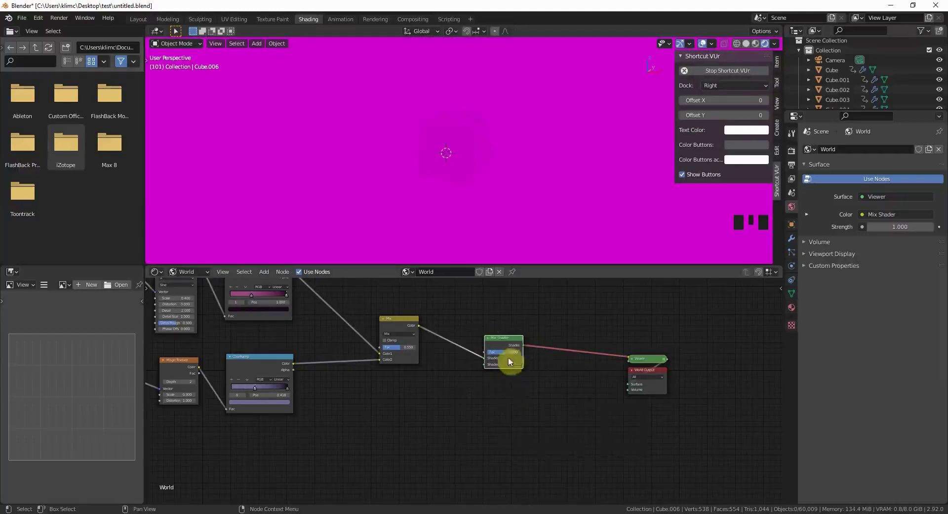
left_click(506, 344)
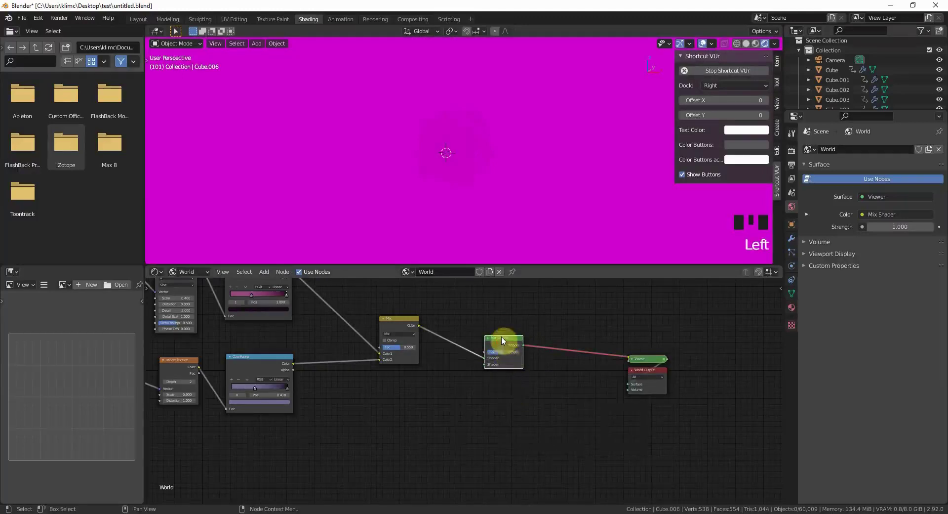
Plug a Background shader into the Mix Shader and drive a new Wave texture with a Noise texture
left_click(504, 340)
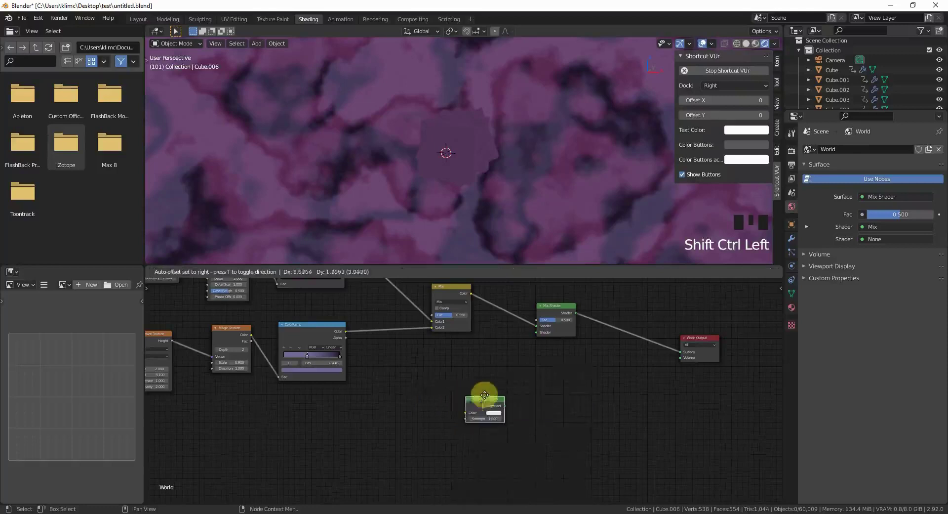
left_click(594, 300)
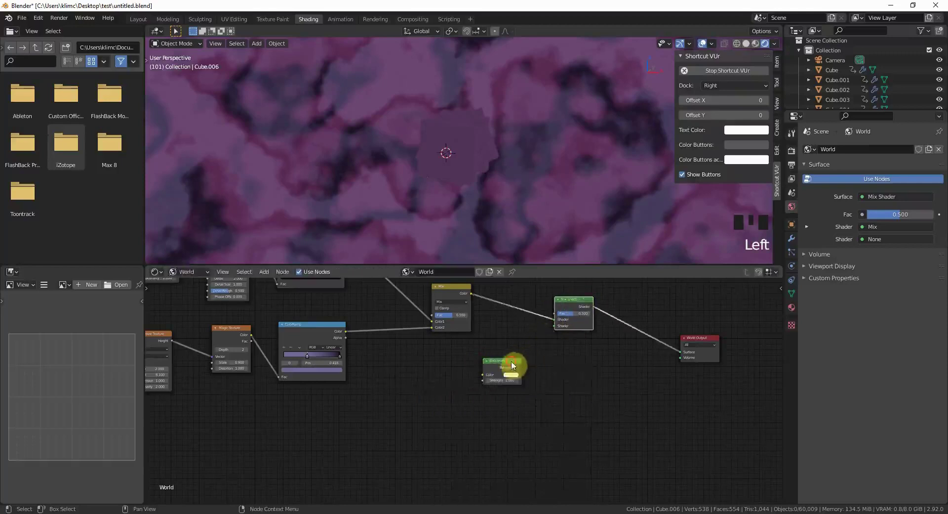
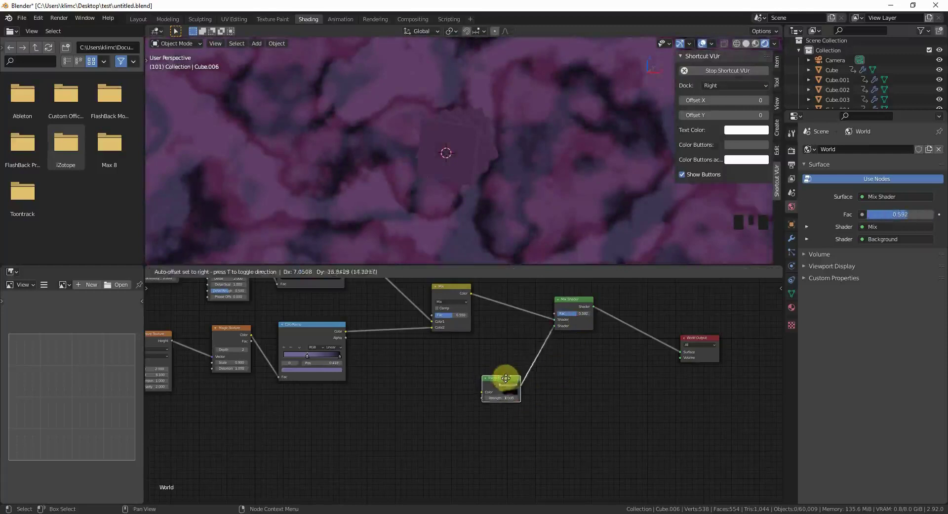
left_click_drag(501, 393, 456, 420)
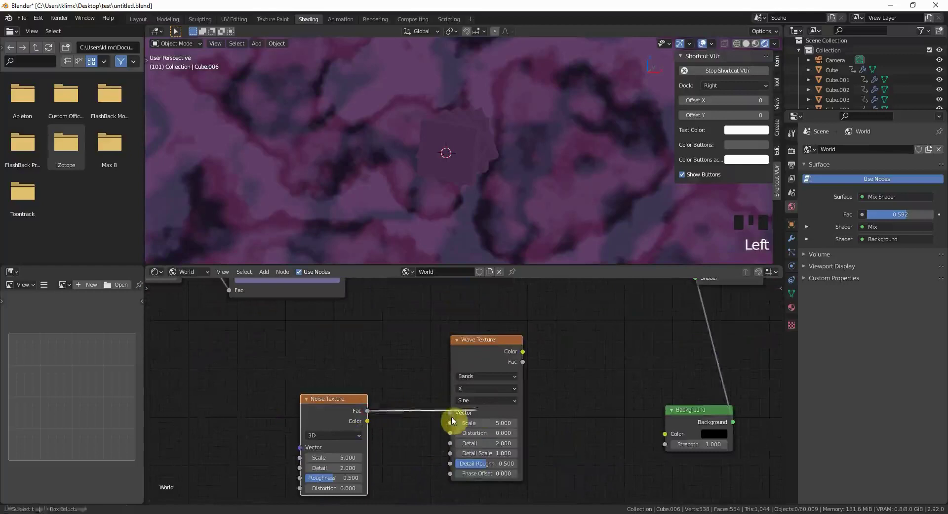
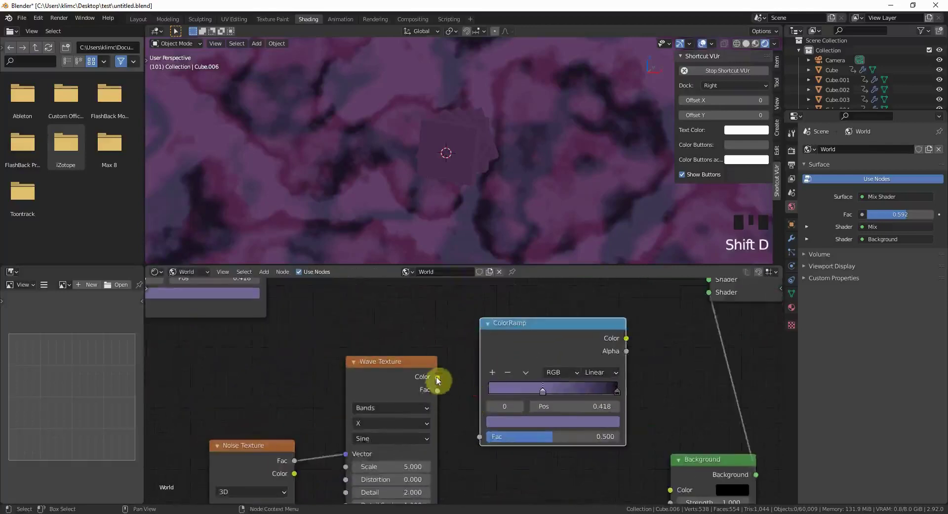
Reset the new ColorRamp to a plain black-to-white gradient feeding the shader chain
left_click_drag(439, 379, 476, 436)
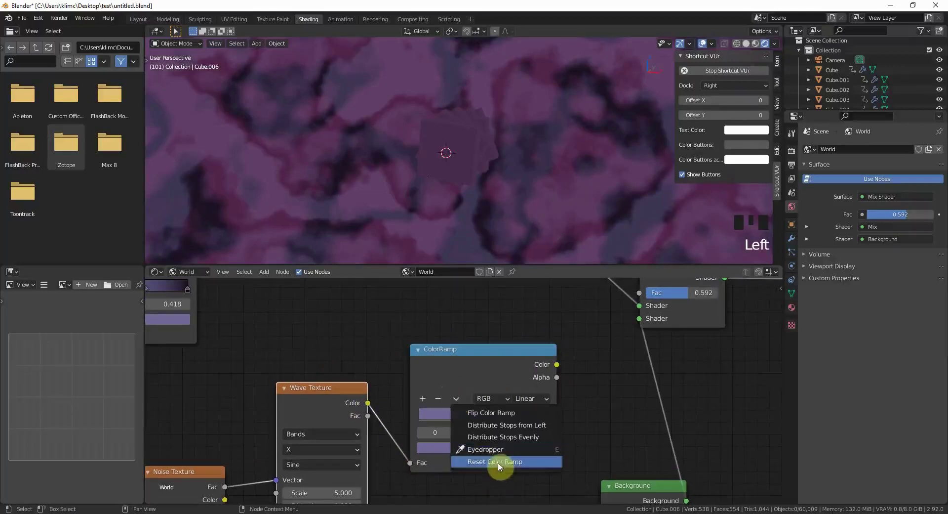
left_click(464, 362)
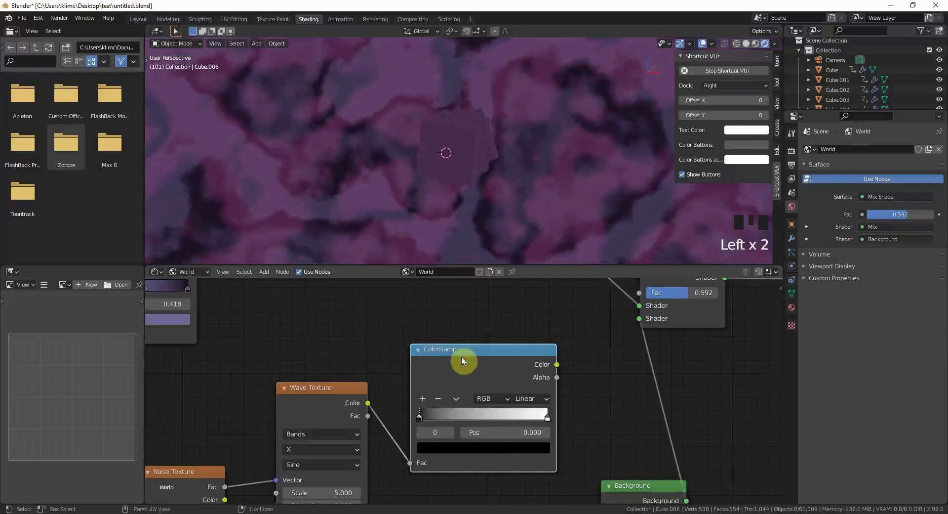
Set the Wave texture Scale 1.4 and Distortion 11.3 and the Noise Scale 2.9
left_click(467, 359)
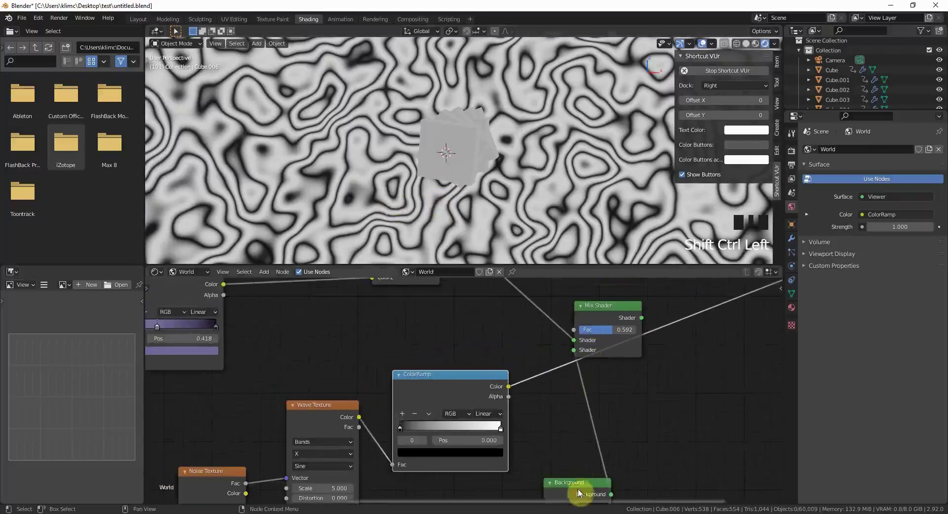
left_click_drag(577, 454, 461, 147)
scroll("down", 3)
scroll("up", 3)
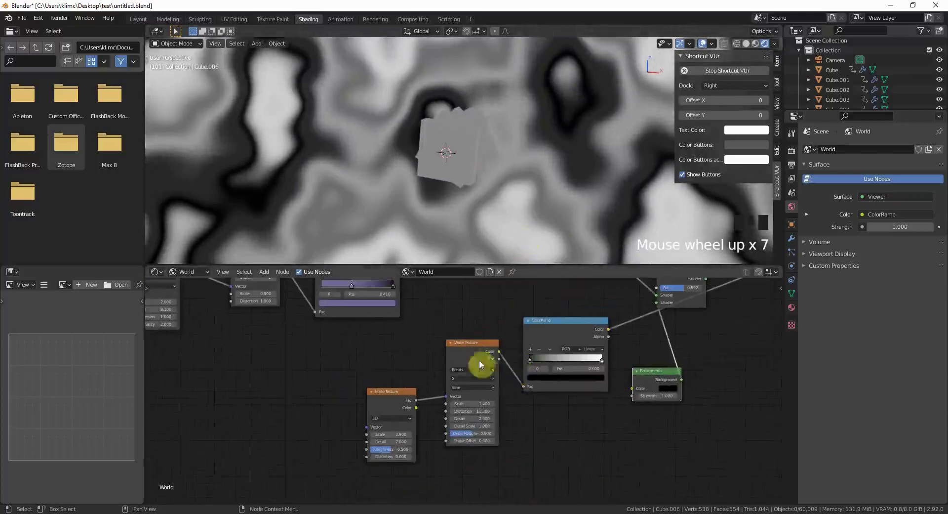
Detach the ramp from the Mix Shader's shader input so the Background restores the purple sky
left_click_drag(543, 362, 502, 410)
left_click_drag(586, 330, 594, 361)
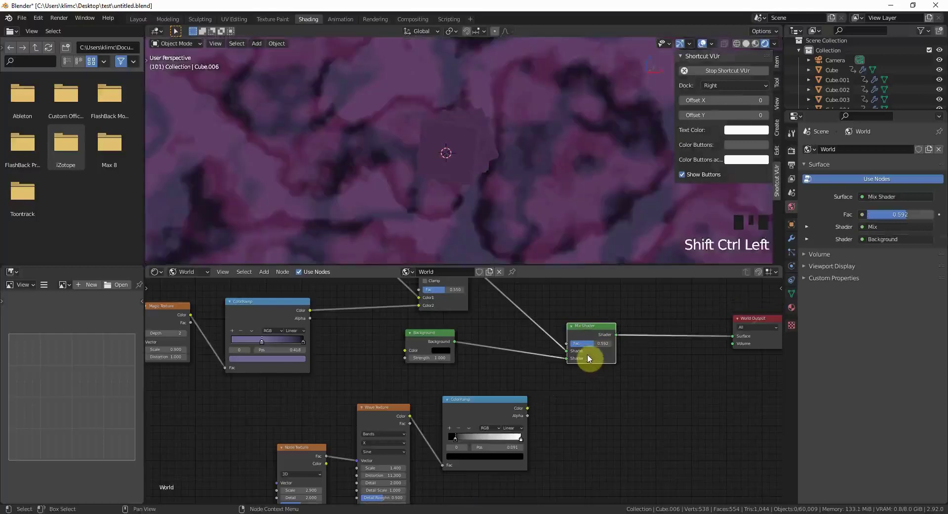
Wire the black-to-white ColorRamp's Color into the Mix Shader Fac socket
scroll("down", 3)
scroll("up", 3)
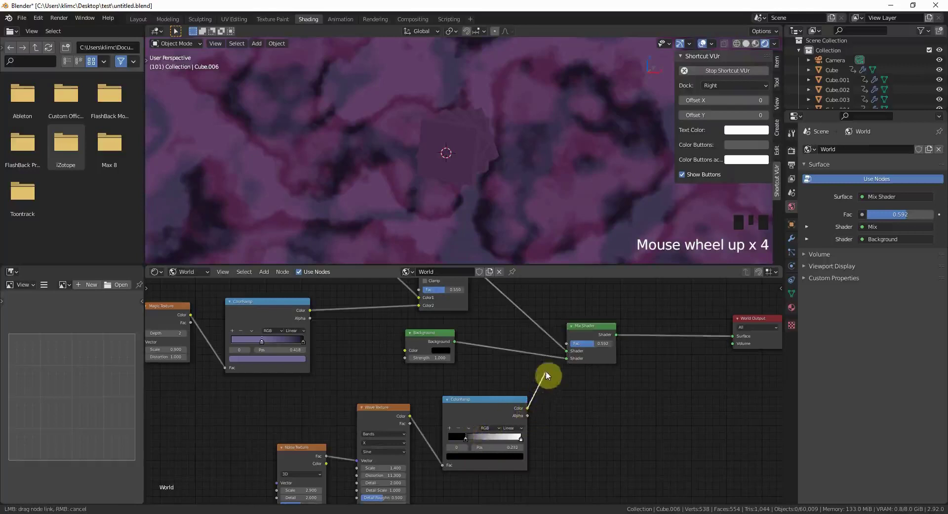
left_click(562, 452)
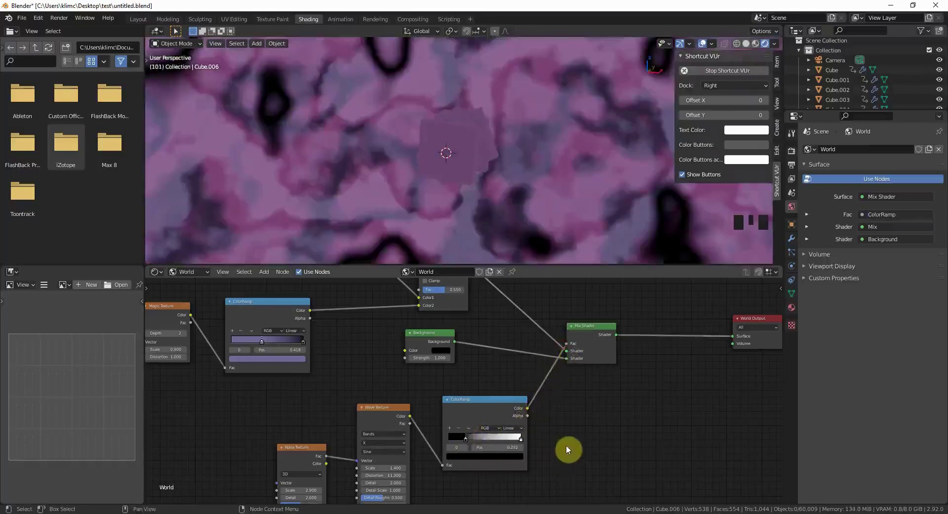
Tighten the ramp stops to roughly 0.04 and 0.54 so dark patches cut through the clouds
left_click(605, 358)
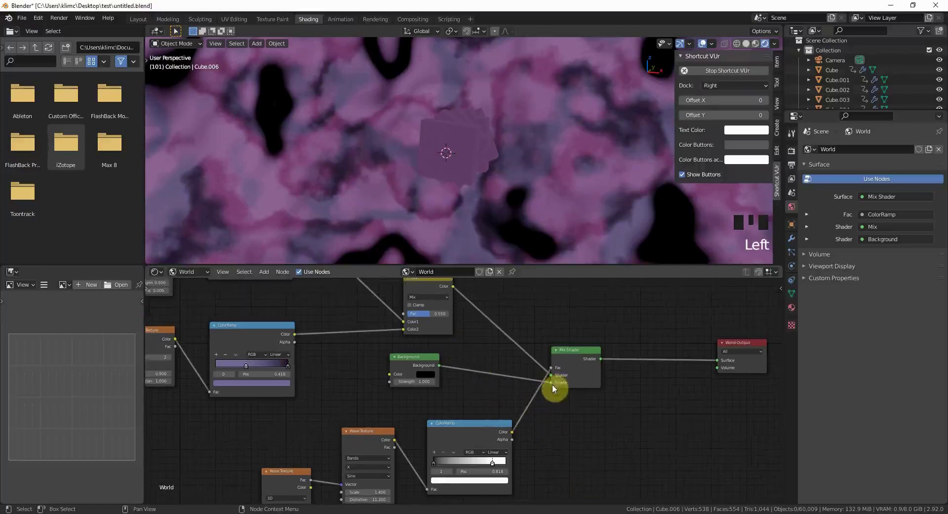
left_click_drag(554, 388, 494, 485)
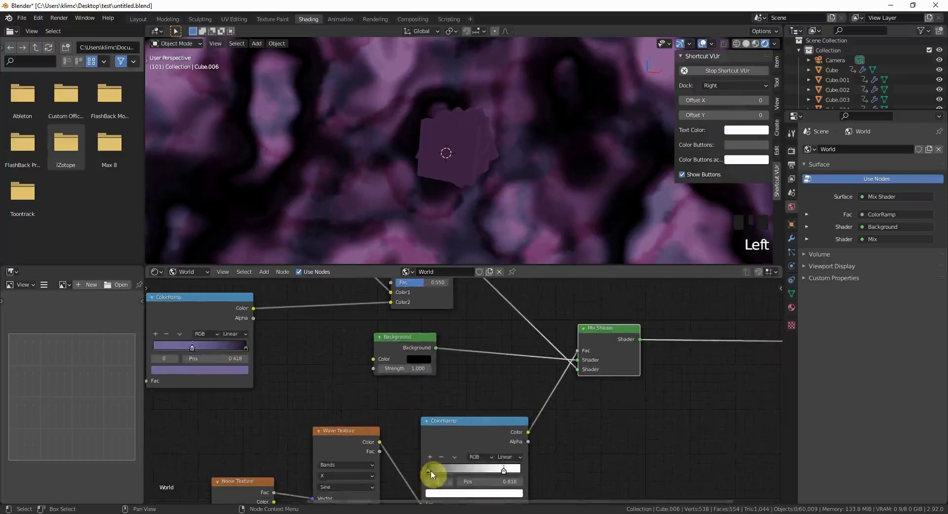
left_click(440, 472)
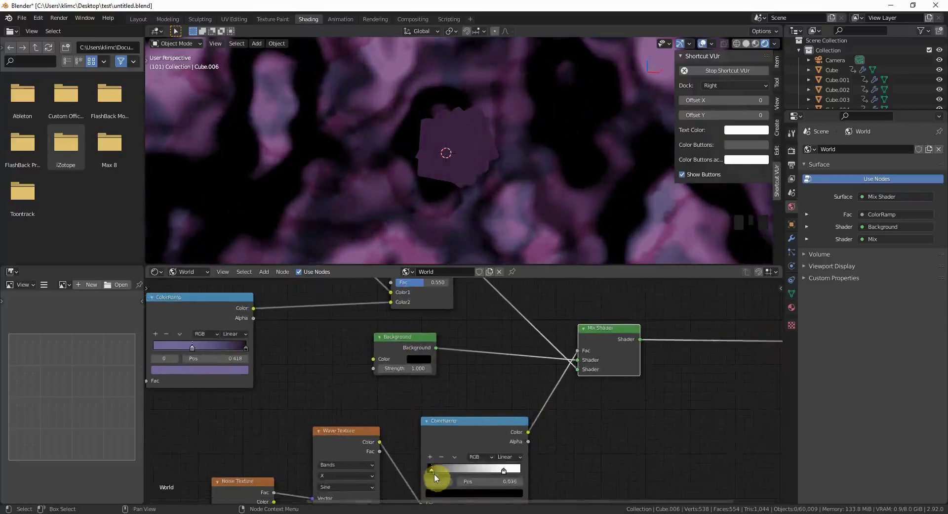
left_click_drag(504, 475, 494, 393)
scroll("down", 3)
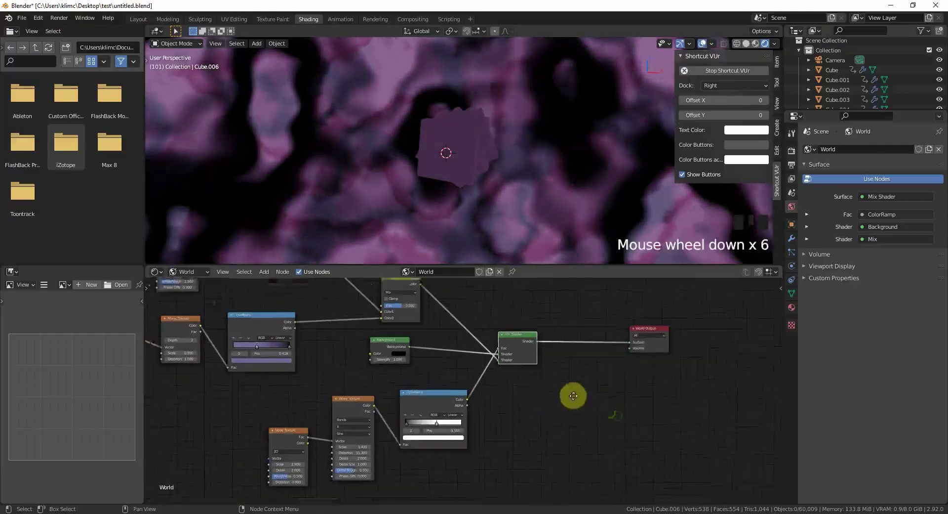
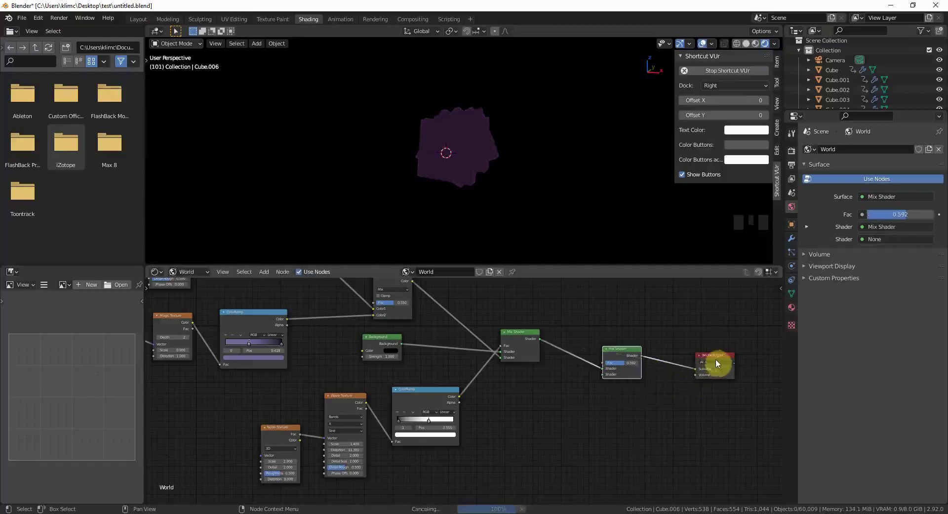
Drop a duplicated Mix Shader (factor about 0.39) onto the link into World Output
left_click(721, 360)
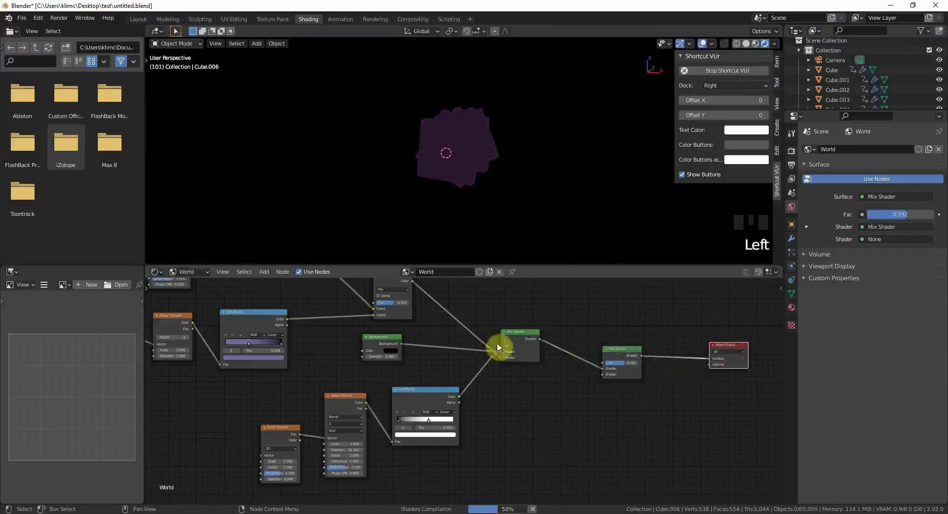
scroll("down", 3)
scroll("up", 3)
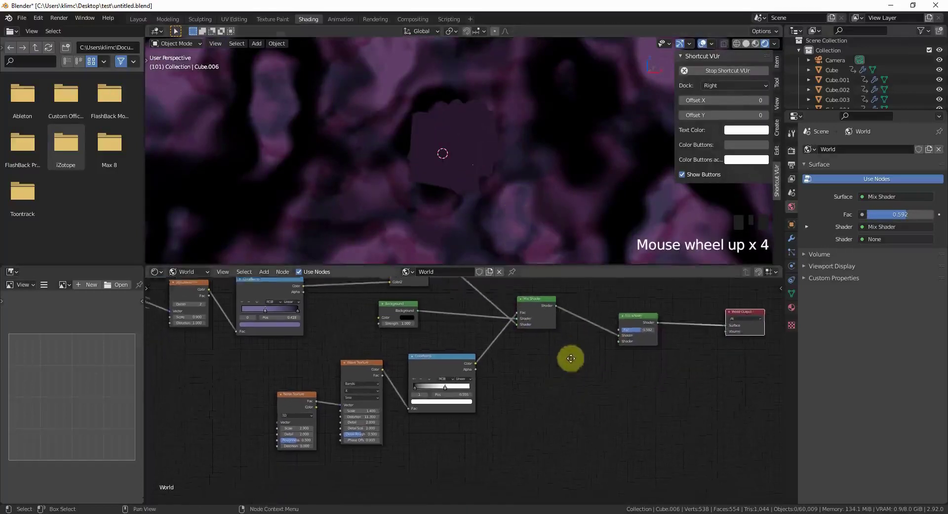
Duplicate the wave ColorRamp and feed the Noise Texture Fac into the copy
left_click_drag(655, 315, 313, 392)
key("shift+d")
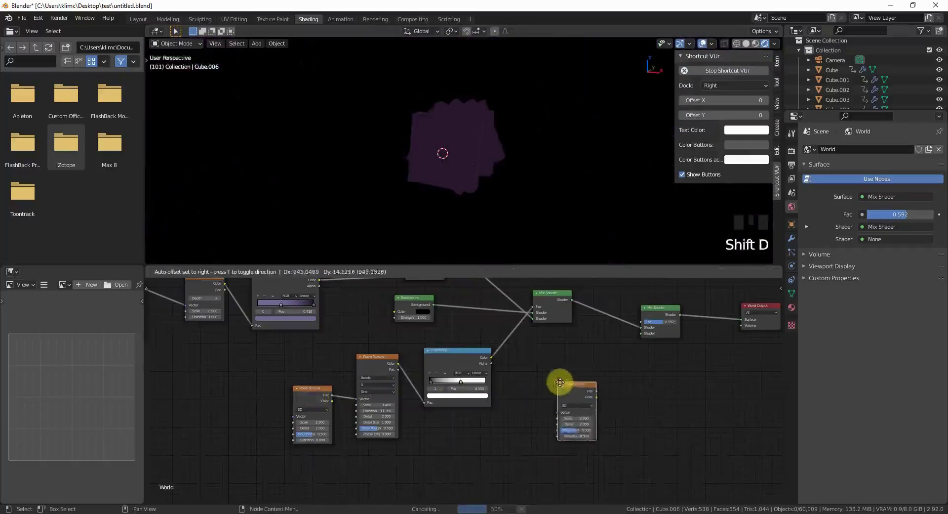
scroll("up", 3)
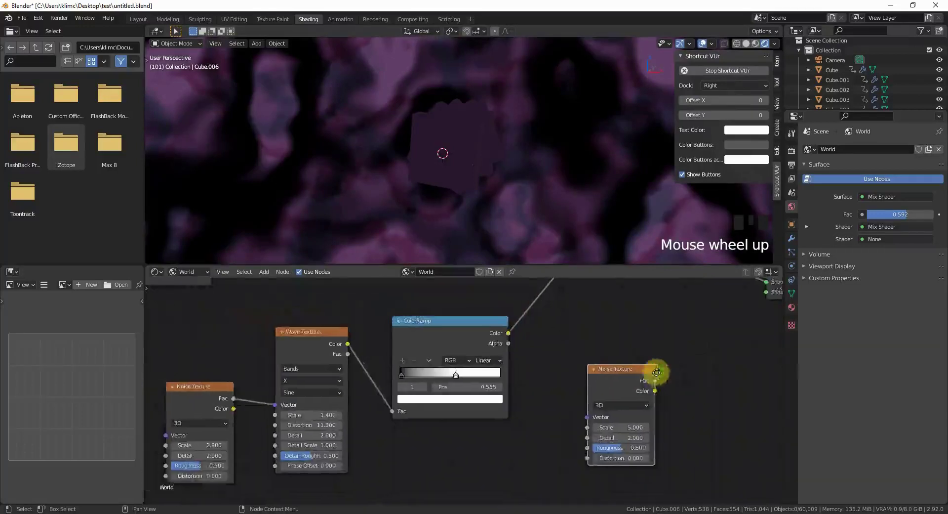
left_click(350, 347)
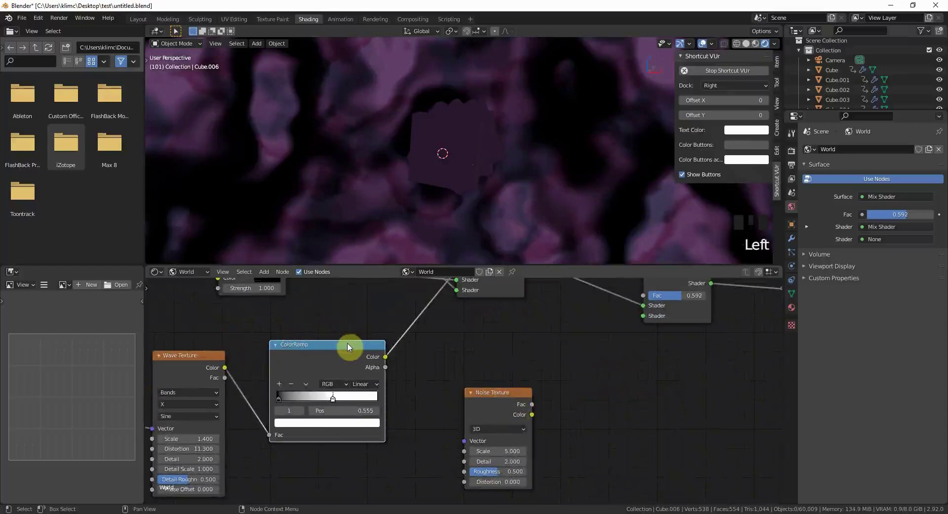
left_click(333, 352)
key("shift+d")
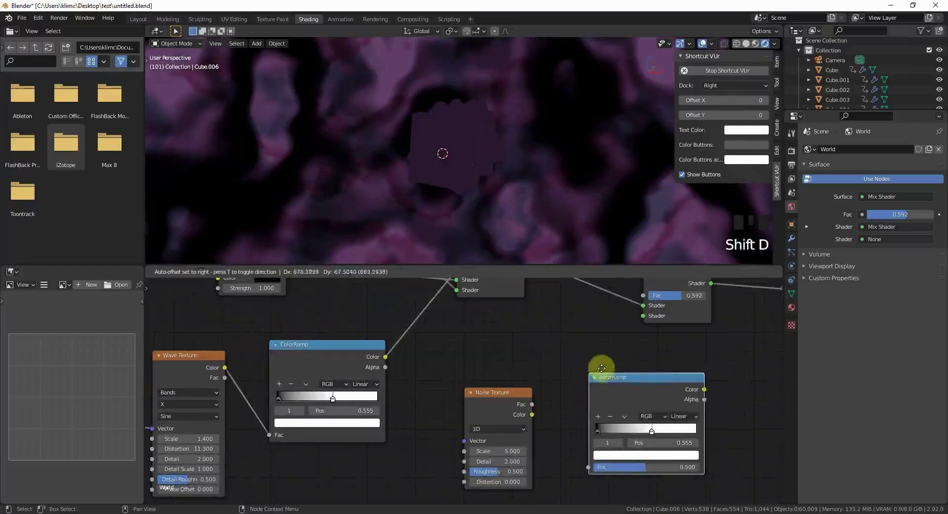
left_click_drag(505, 398, 452, 360)
Preview the new ramp and recolour its light stop to a dark purple
left_click(455, 419)
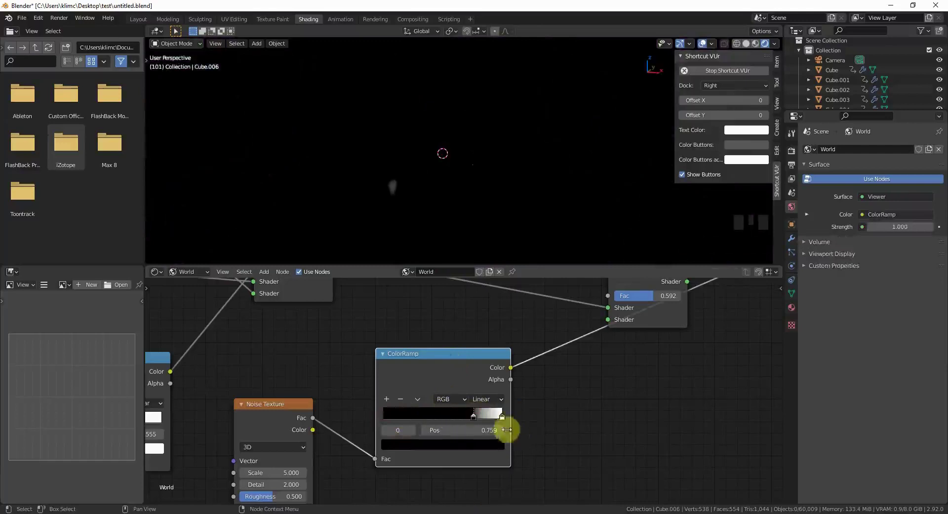
left_click(505, 419)
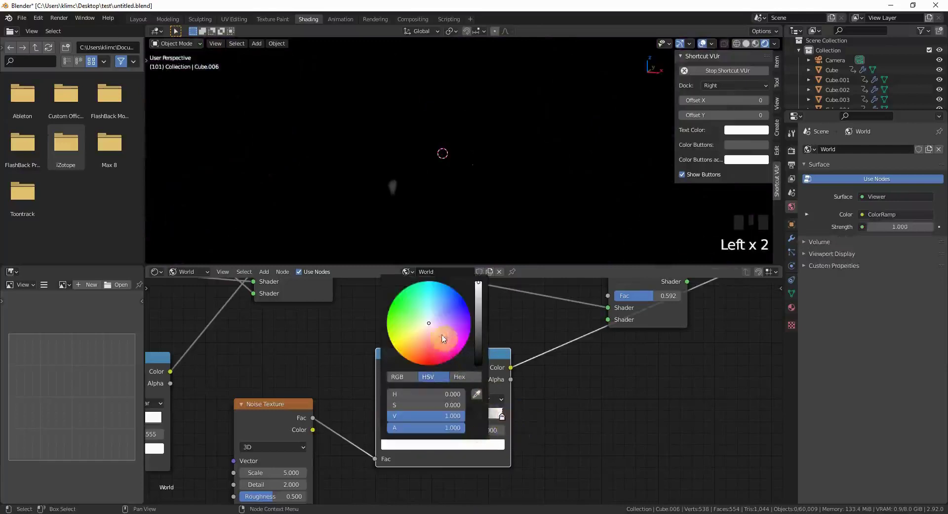
left_click_drag(470, 422, 460, 427)
left_click_drag(507, 421, 486, 444)
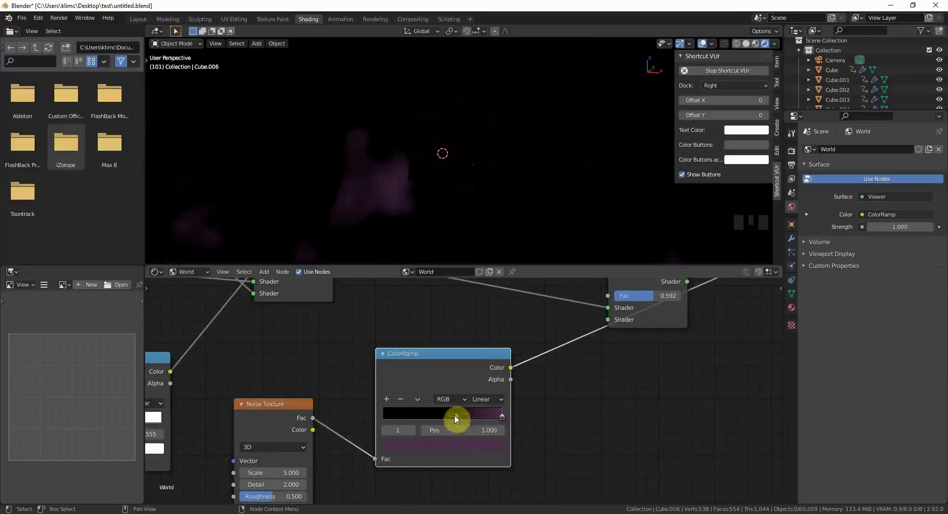
Feed the purple ramp into the final Mix Shader's second input with factor 0.850
left_click_drag(455, 419, 560, 327)
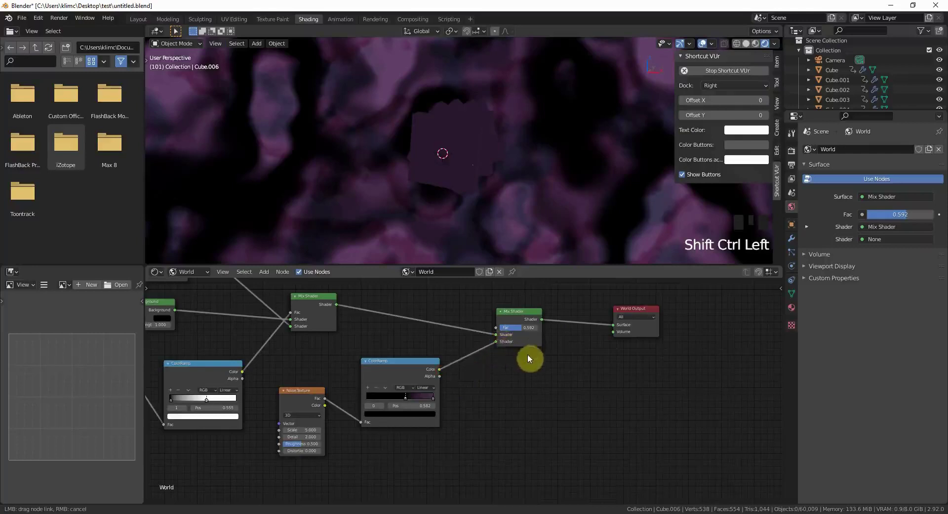
key("Left")
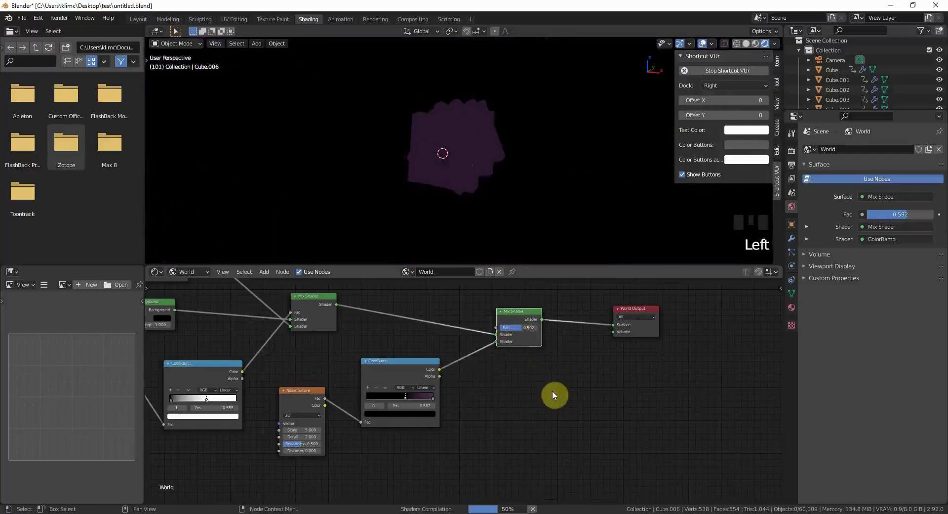
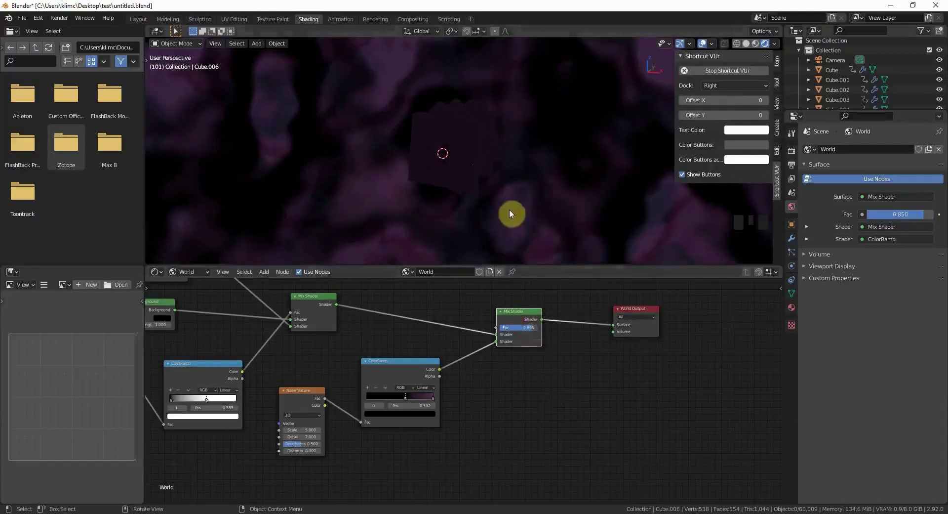
scroll("down", 3)
scroll("down", 3)
scroll("up", 3)
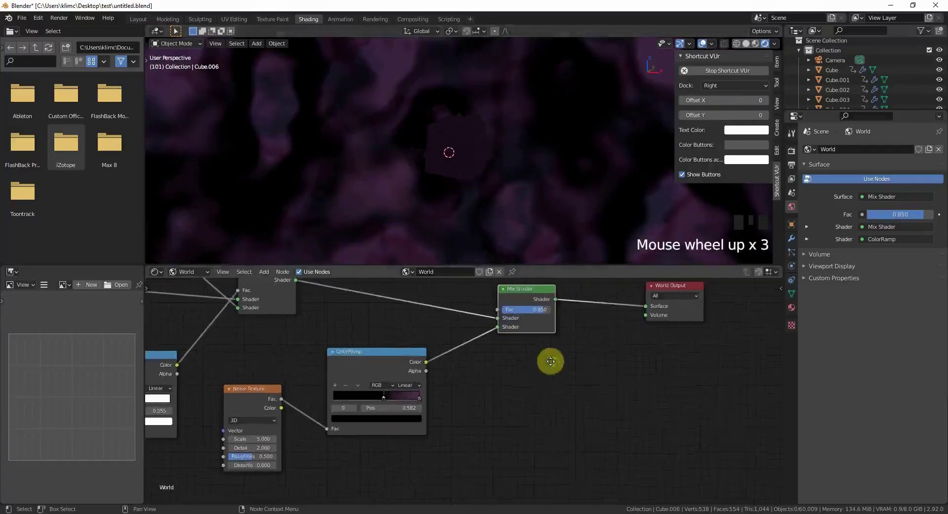
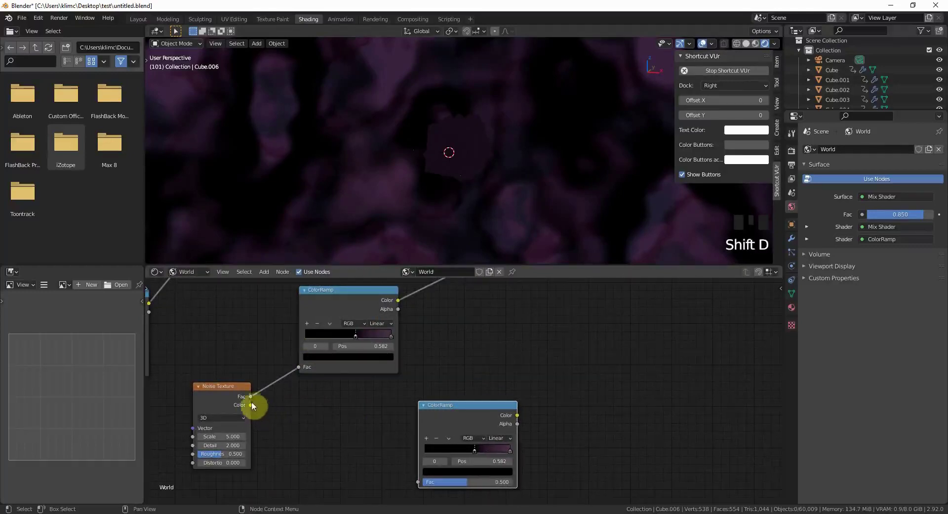
Feed the Noise Texture into a third ColorRamp and set its right stop to blue-violet
left_click_drag(321, 413, 451, 417)
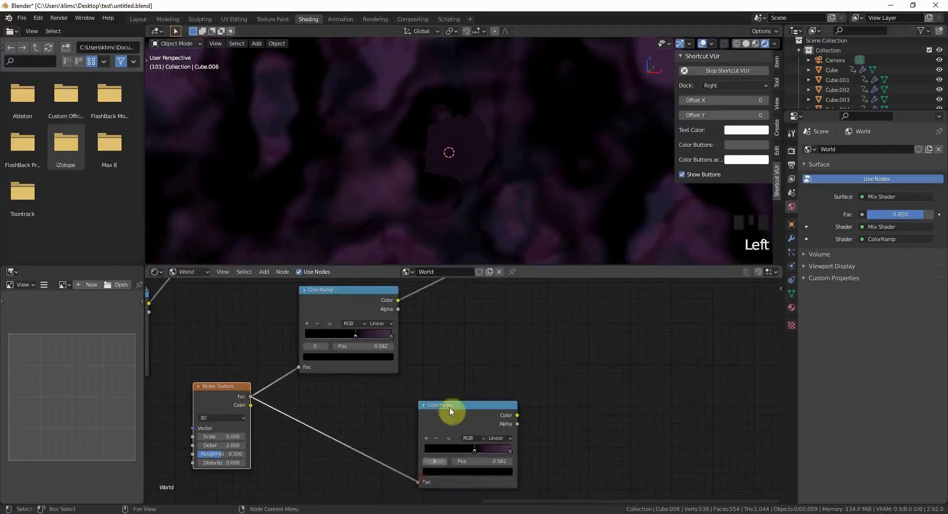
left_click(456, 405)
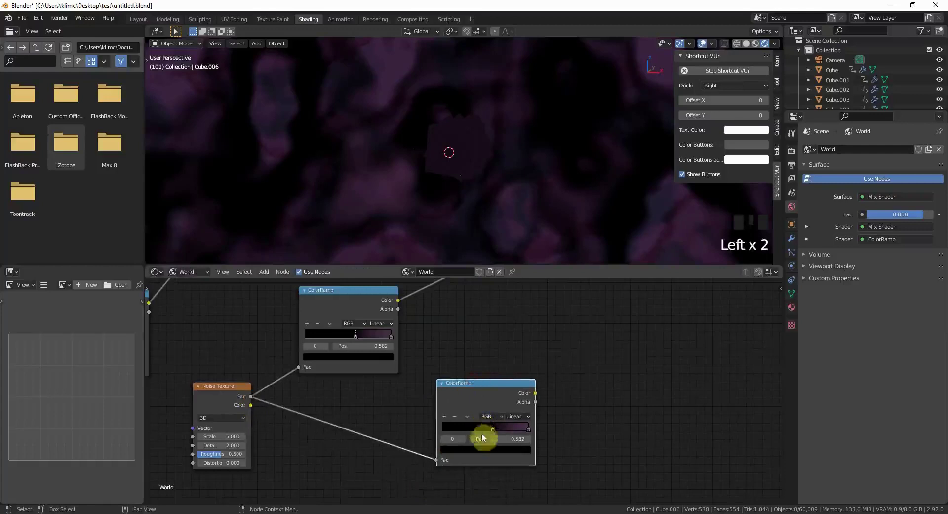
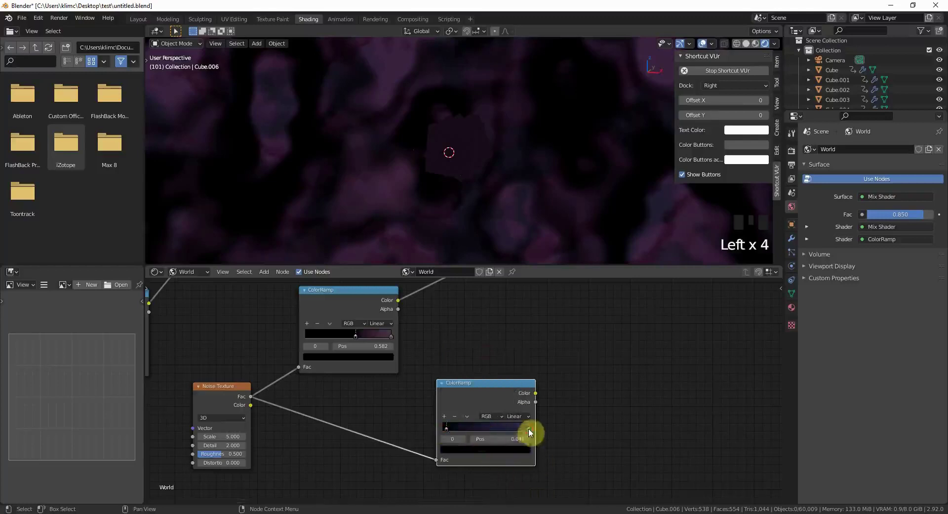
left_click(516, 361)
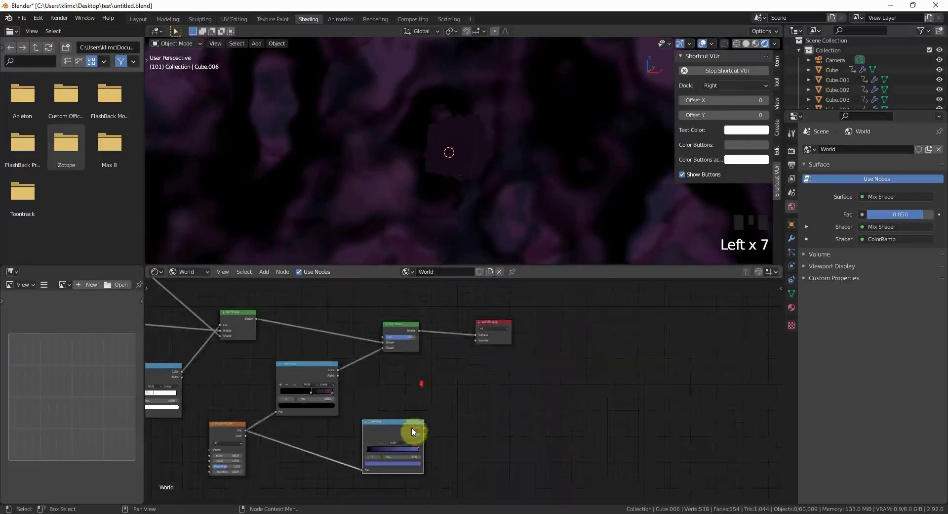
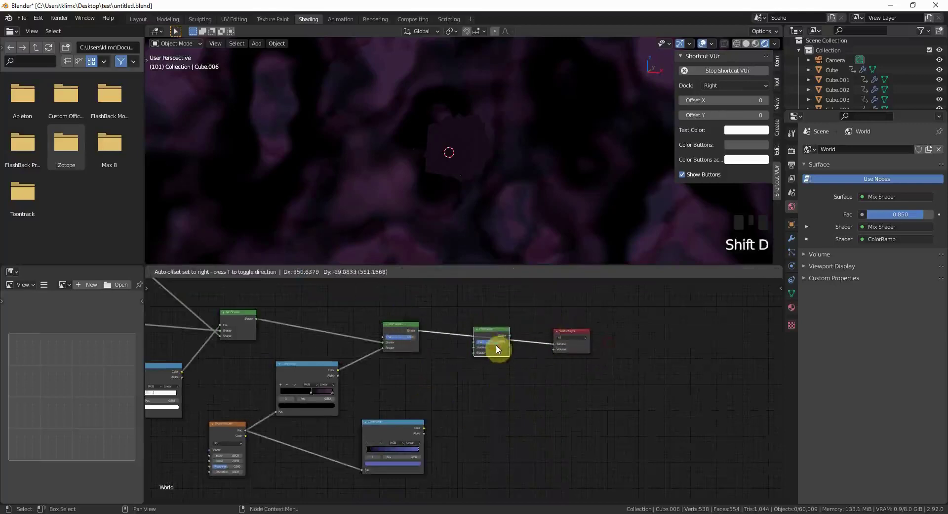
Link the blue-violet ramp into the new Mix Shader before World Output at factor 0.092
scroll("up", 3)
left_click(475, 356)
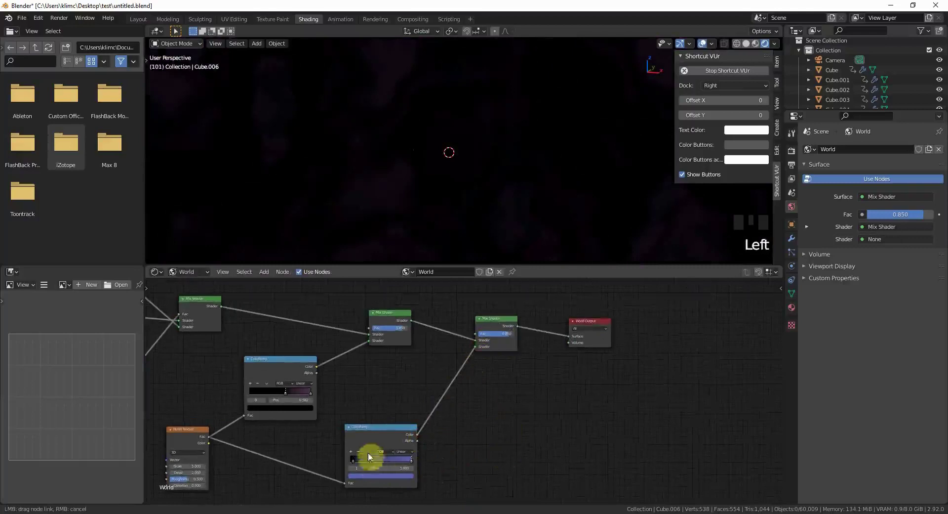
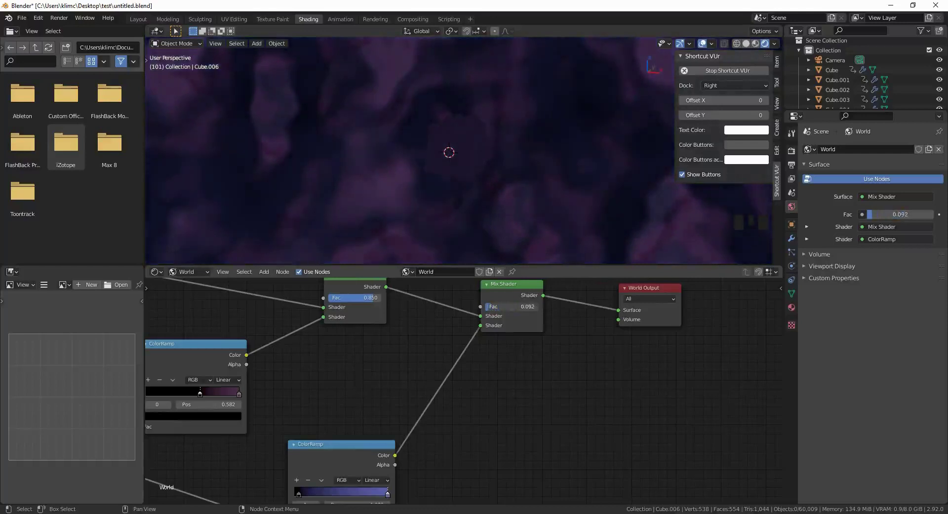
Preview the raw Noise Texture as the background before setting its scale to 6.2
left_click_drag(345, 327, 214, 425)
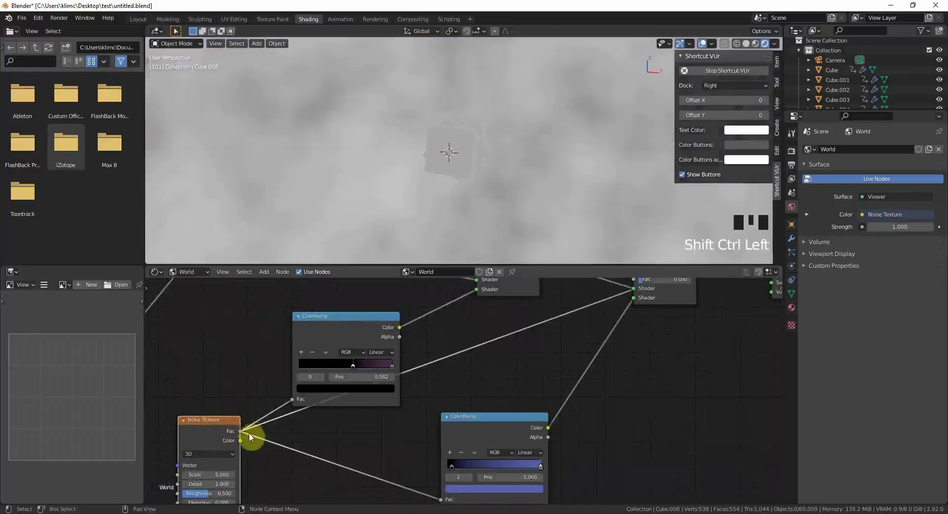
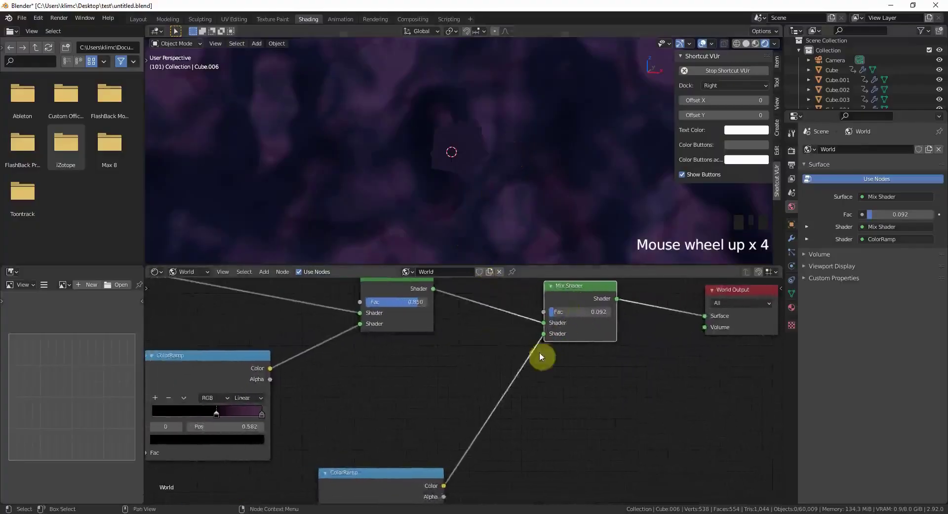
Move the blue ramp's dark stop and lay out the full node network in view
left_click_drag(463, 439, 491, 441)
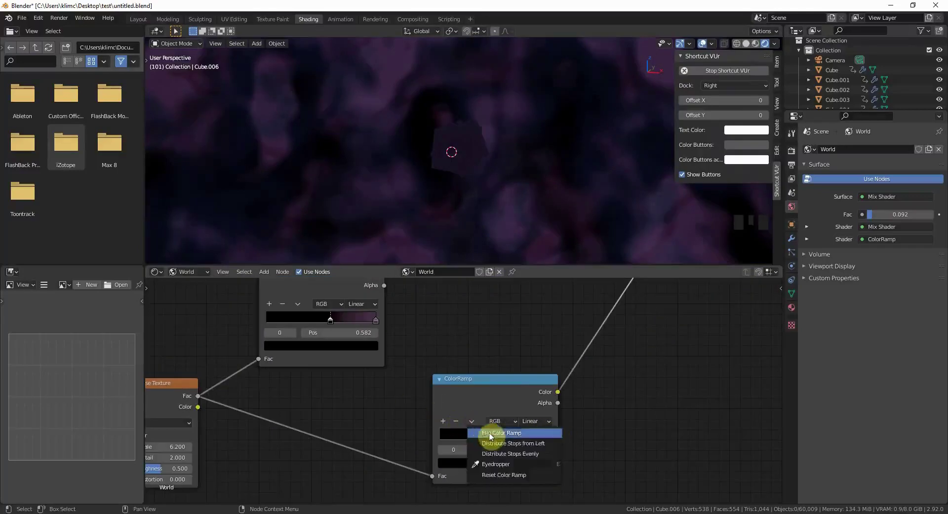
left_click_drag(491, 436, 491, 207)
scroll("down", 3)
middle_click(491, 207)
scroll("up", 3)
scroll("up", 3)
Orbit the viewport around the finished purple-blue nebula background
left_click_drag(532, 365, 574, 352)
left_click_drag(574, 353, 383, 175)
left_click_drag(383, 175, 527, 109)
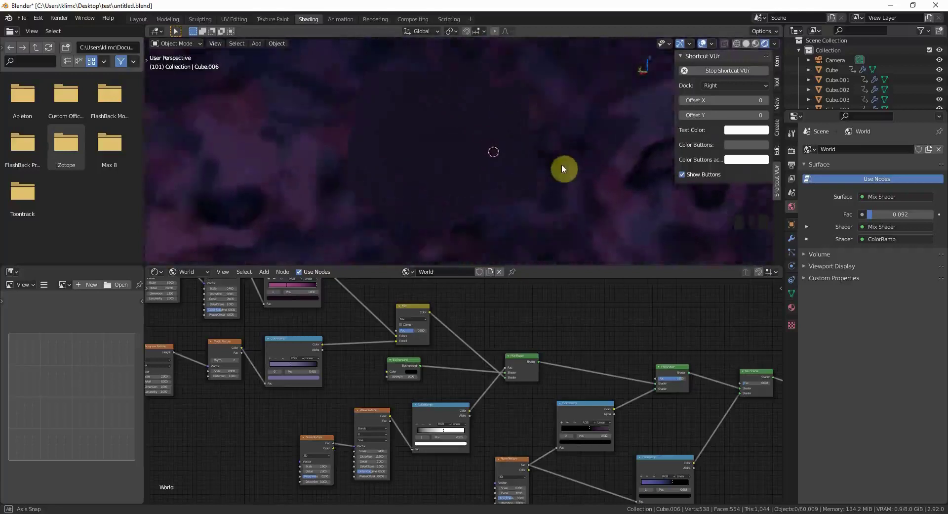